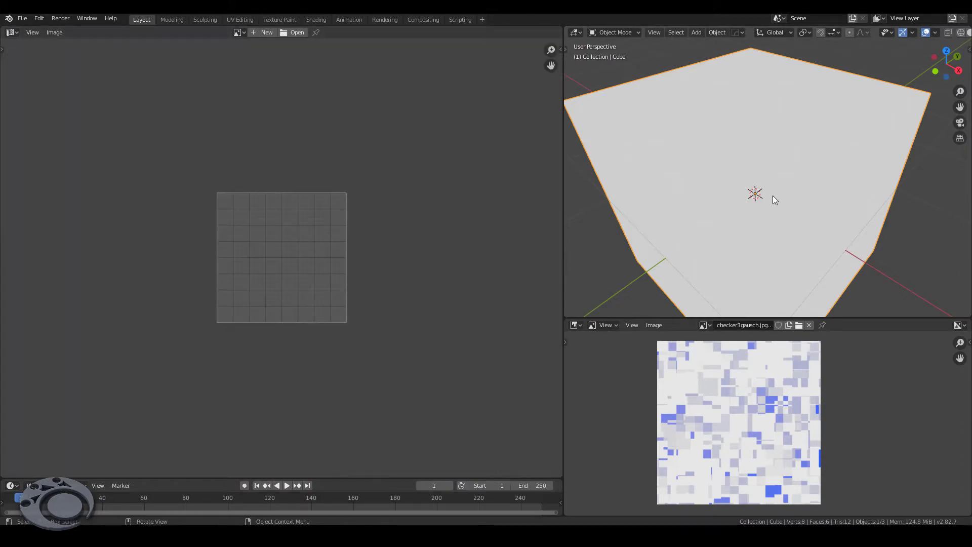
# Delete the default cube, add a cylinder and remove its top cap face in Edit Mode
pyautogui.press('shift+x')
pyautogui.press('shift+a')
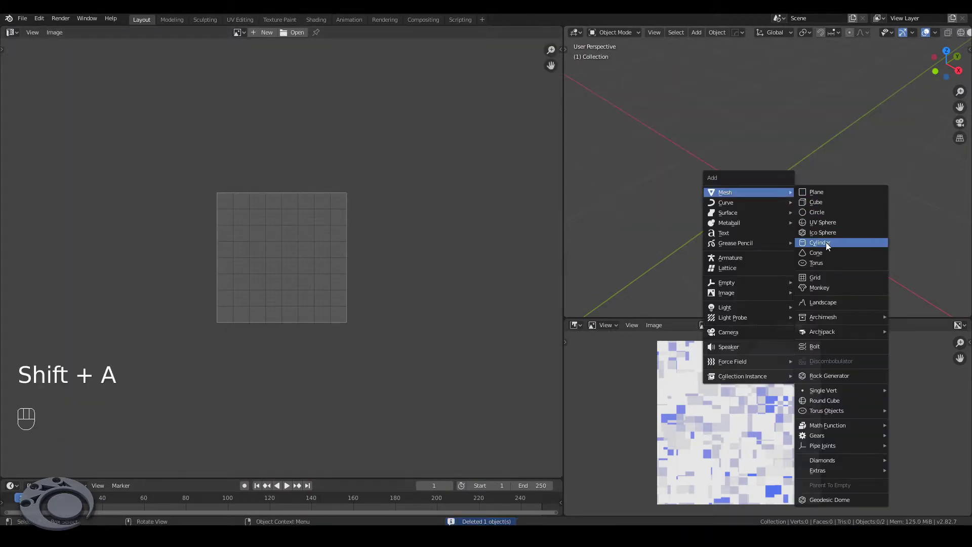
pyautogui.press('Tab')
pyautogui.press('s')
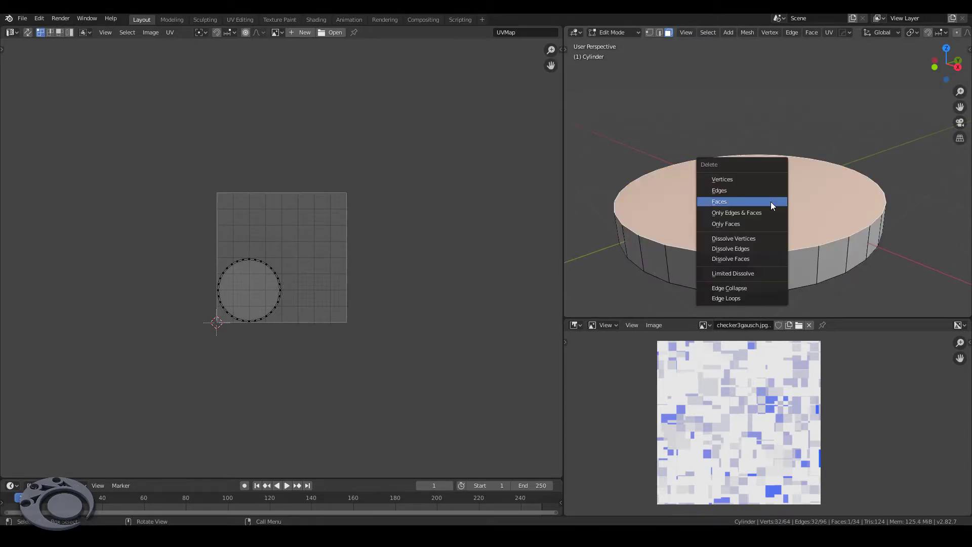
# Rebuild the cap by extruding the rim inward to the centre and adding concentric loop cuts
pyautogui.press('x')
pyautogui.press('2')
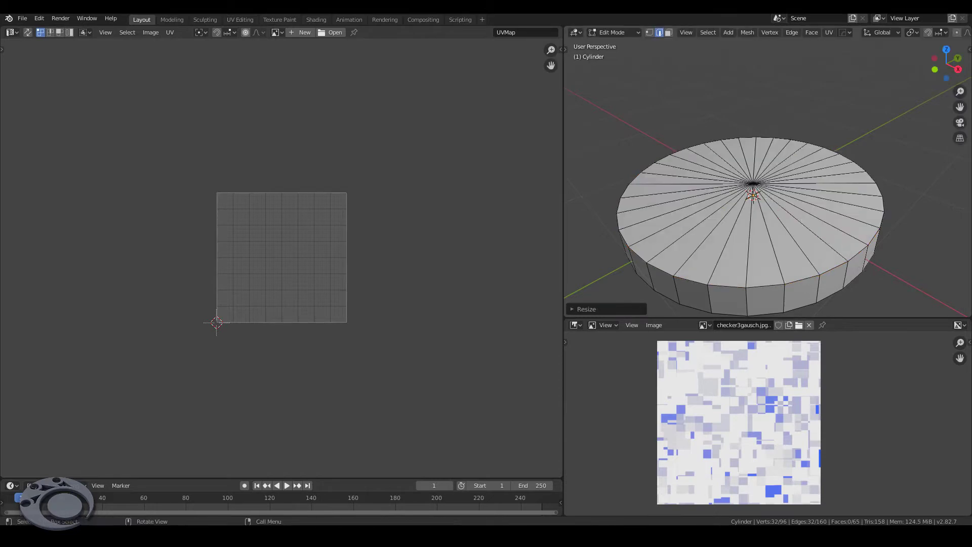
pyautogui.press('ctrl+s')
pyautogui.press('ctrl+r')
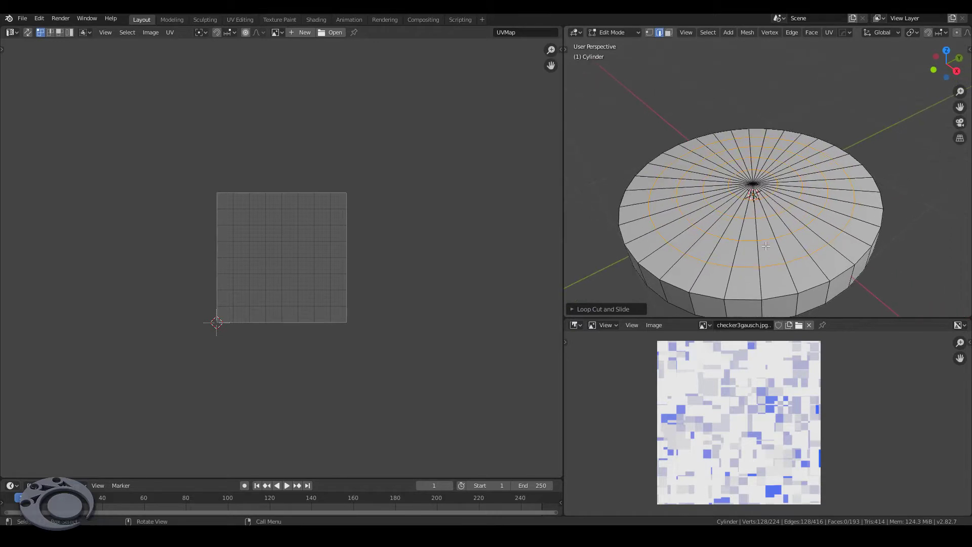
# Select the whole top of the cylinder and unwrap it with Cylinder Projection
pyautogui.press('alt+3')
pyautogui.click(764, 285)
pyautogui.click(756, 232)
pyautogui.click(756, 214)
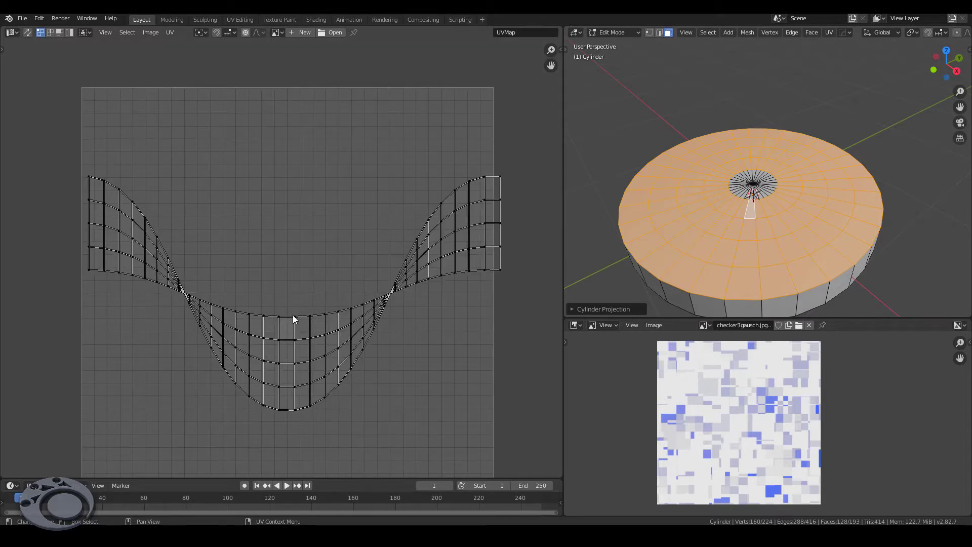
# Flatten the curved UV rows into straight horizontal lines by scaling them to 0 along Y
pyautogui.click(291, 319)
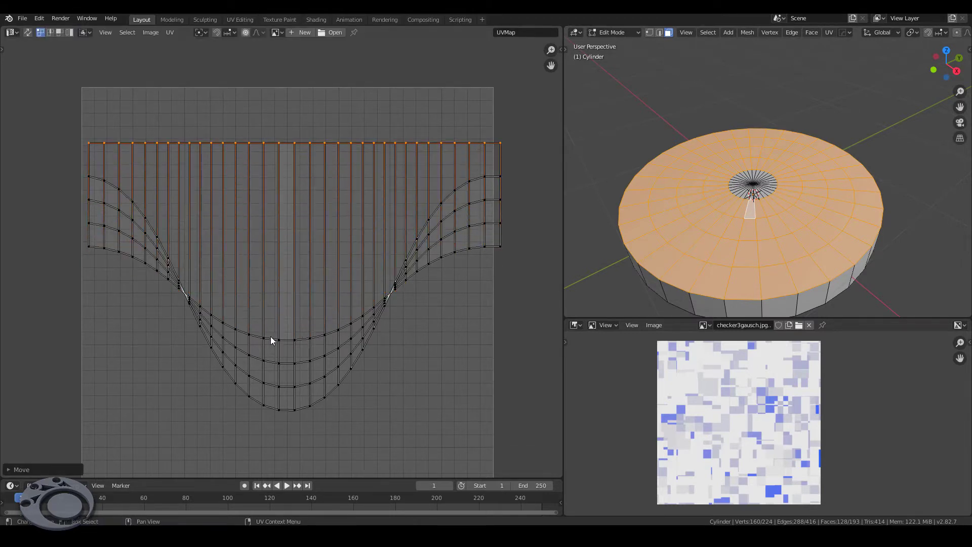
pyautogui.click(272, 342)
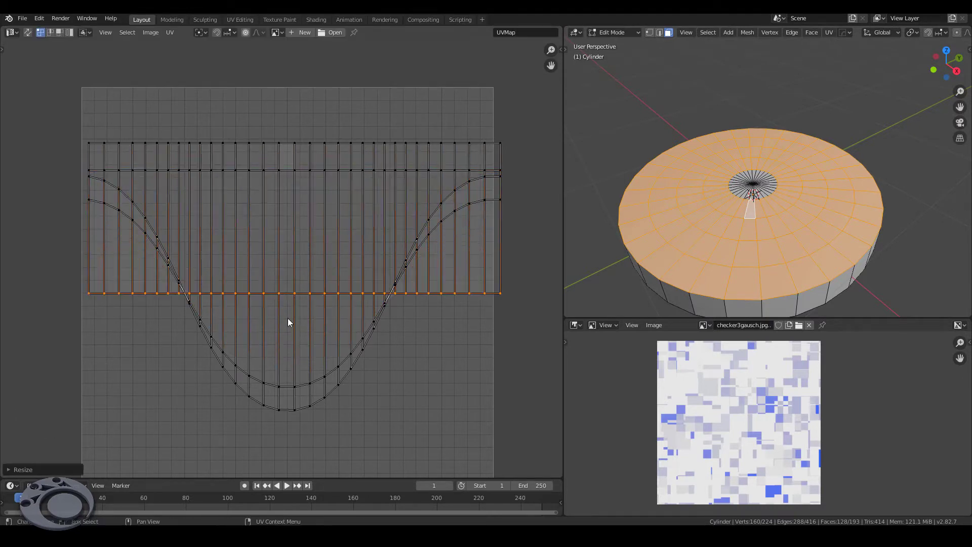
pyautogui.press('alt+g')
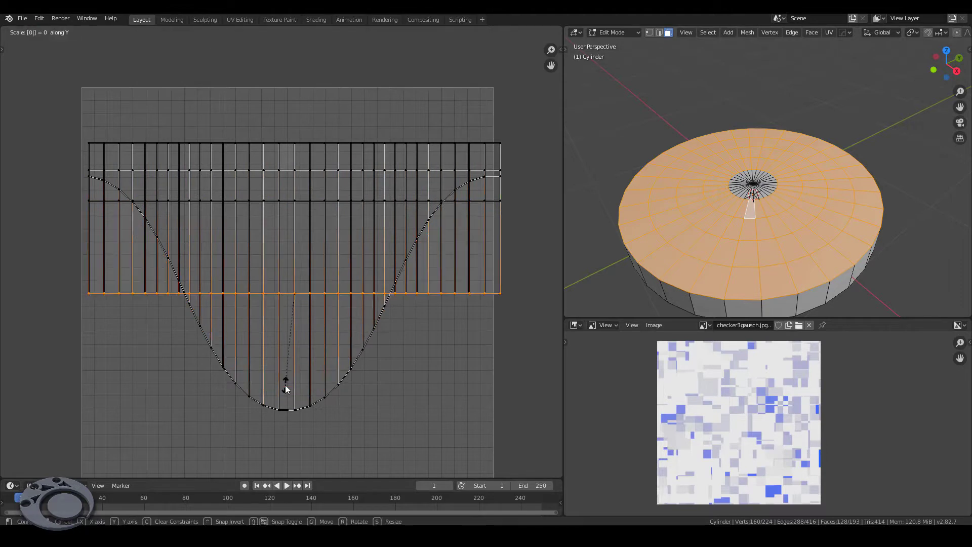
# Create a material with the checker image as Base Color and preview it on the cylinder
pyautogui.press('alt+g')
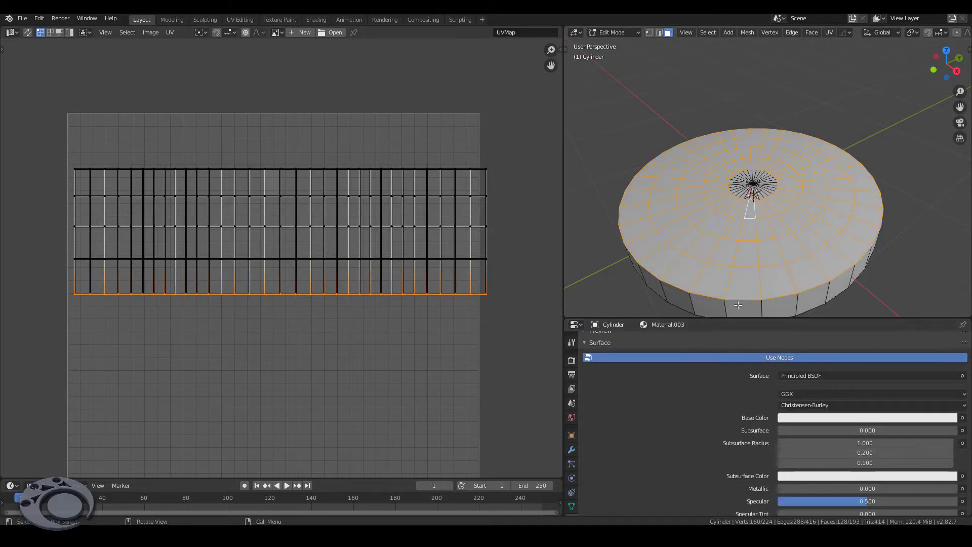
pyautogui.press('Tab')
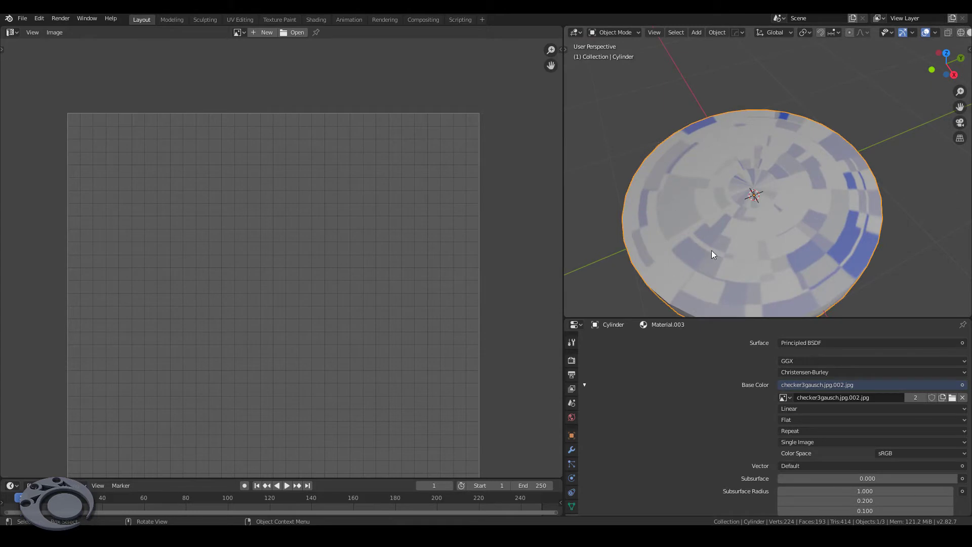
pyautogui.press('Tab')
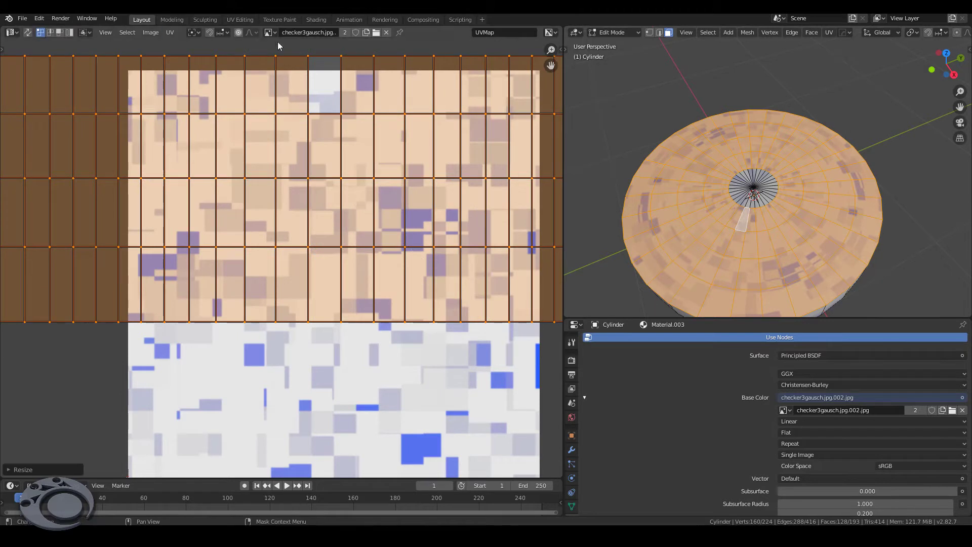
# Scale the UV layout to fit the image, squash the rows along Y and check the top head-on
pyautogui.press('Tab')
pyautogui.moveTo(794, 204); pyautogui.dragTo(767, 206)
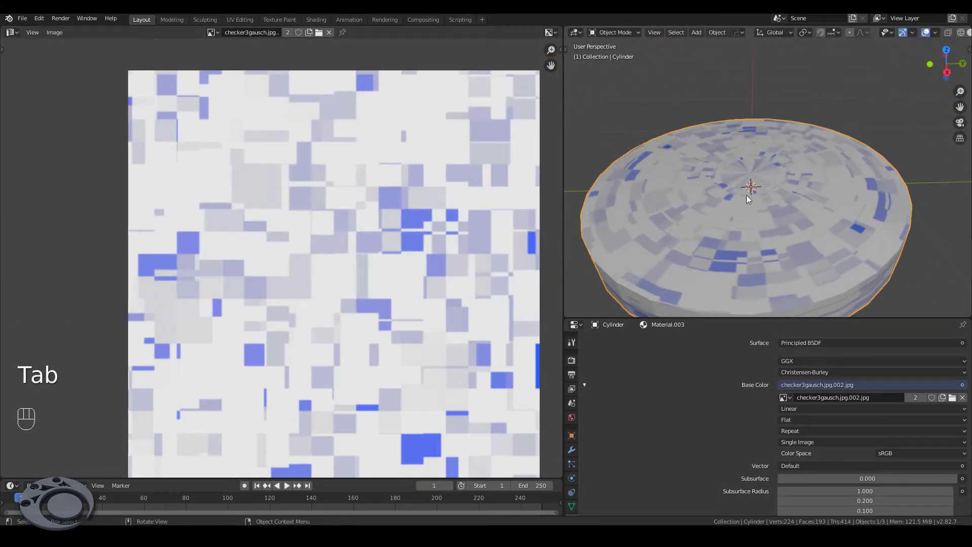
pyautogui.click(763, 208)
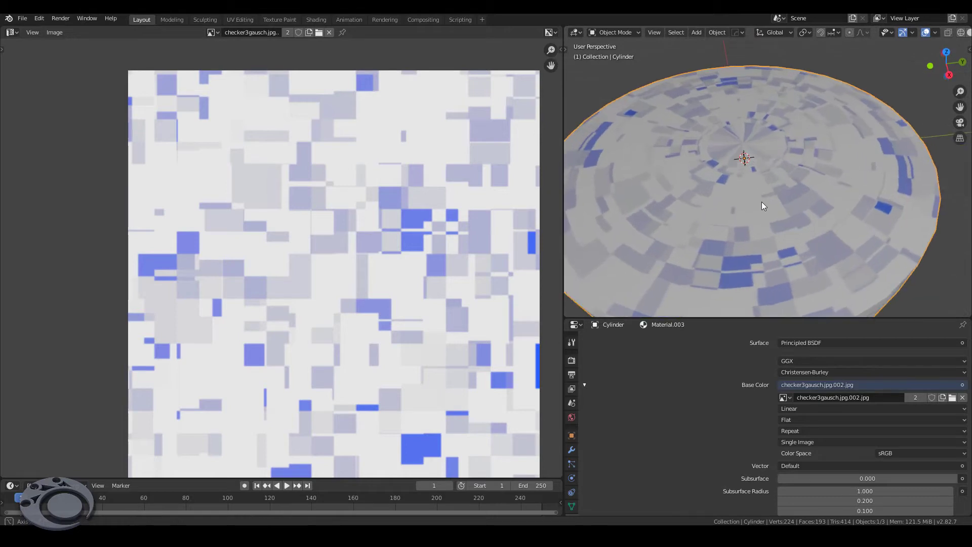
pyautogui.press('Tab')
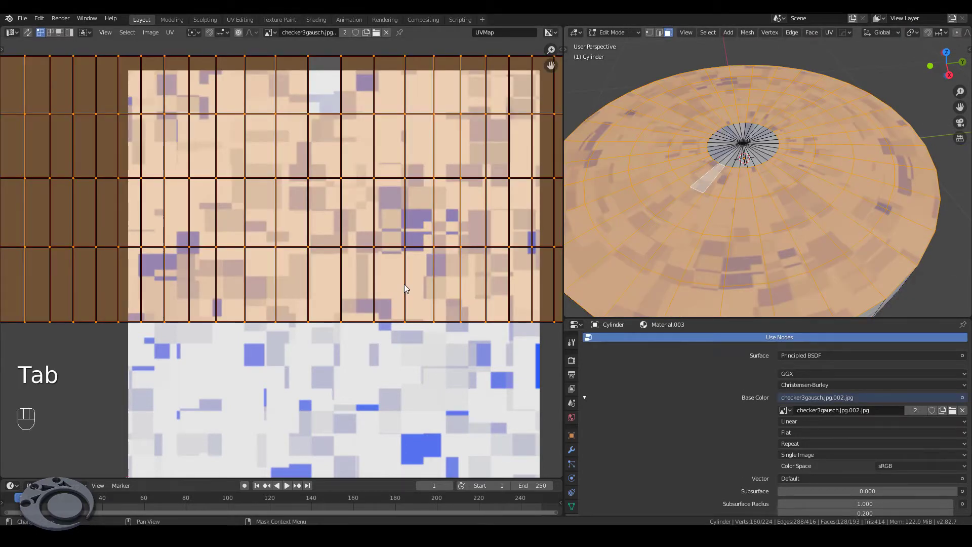
pyautogui.press('s')
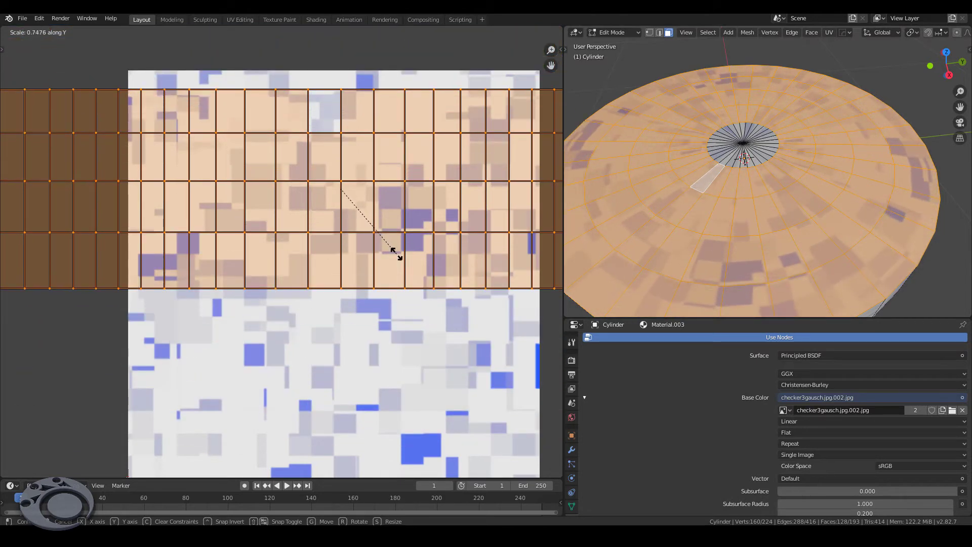
pyautogui.press('Tab')
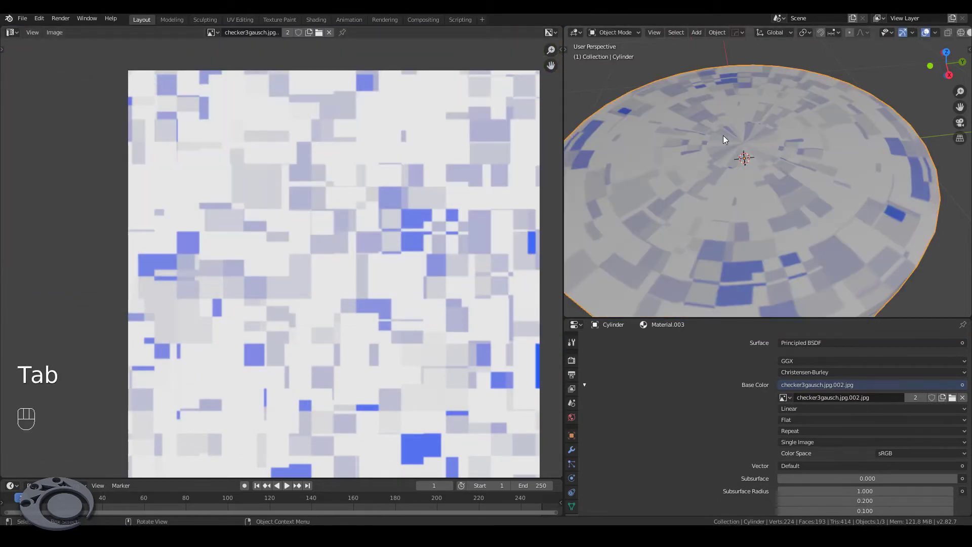
pyautogui.moveTo(803, 190); pyautogui.dragTo(788, 201)
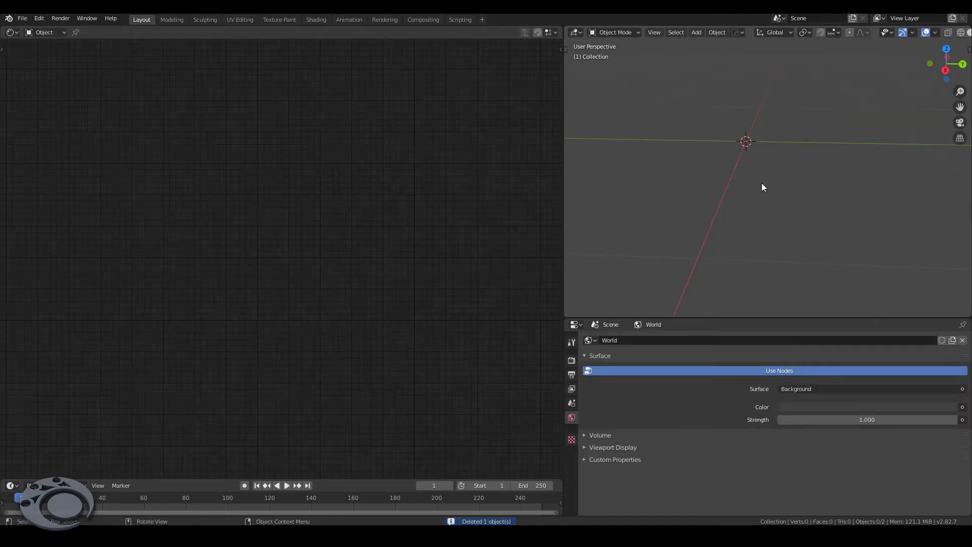
# Delete the cylinder and add a cube with its own new node-based material
pyautogui.press('shift+a')
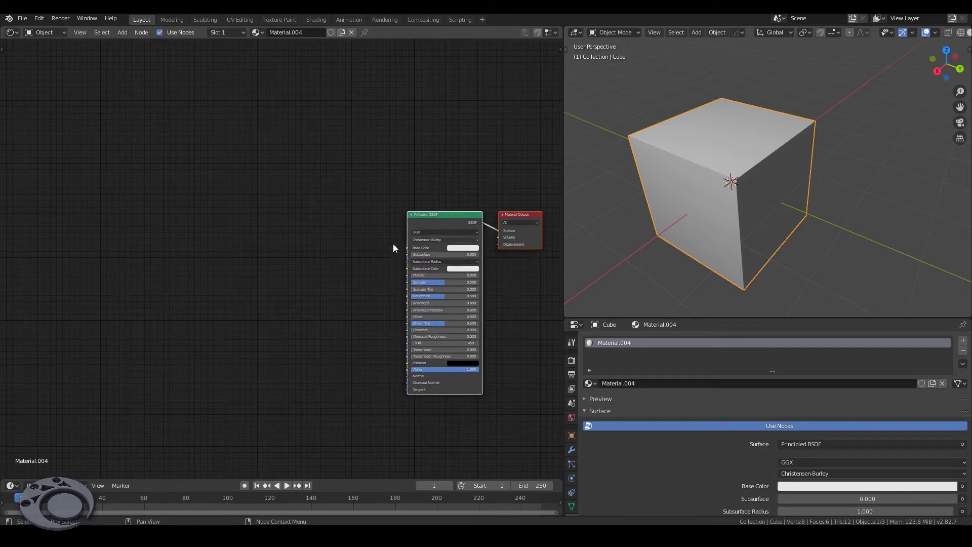
pyautogui.press('shift+a')
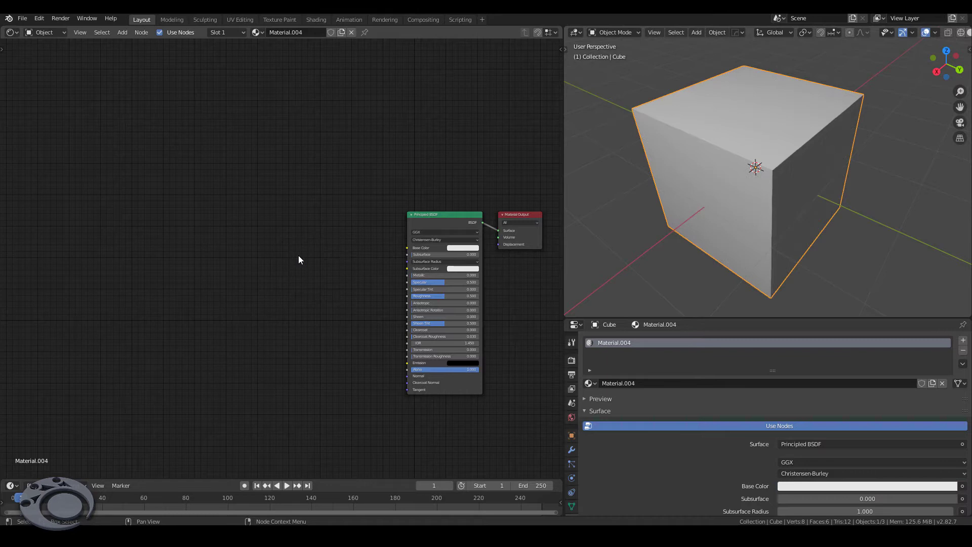
# Run a Brick Texture's Fac through a Greater Than node at 0.750 for white squares on black
pyautogui.press('shift+x')
pyautogui.press('shift+a')
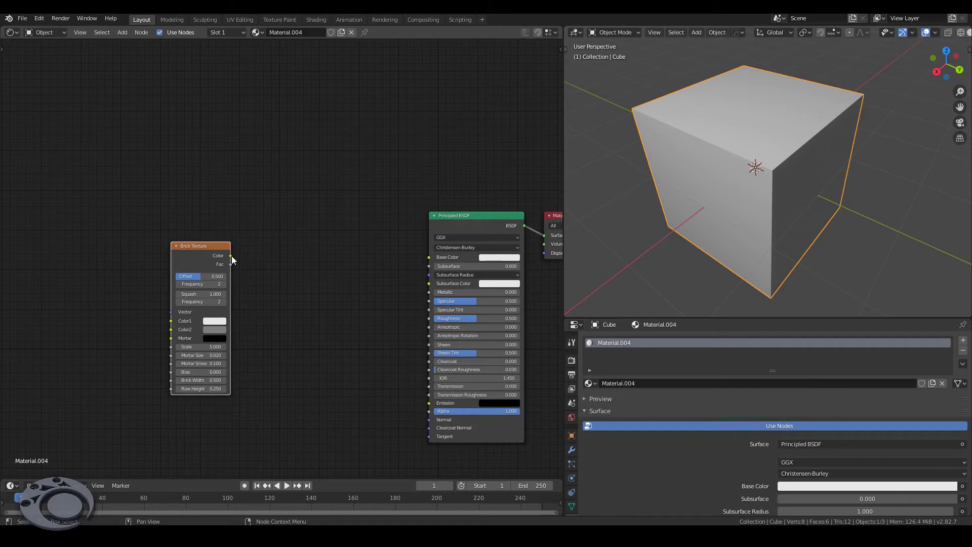
pyautogui.click(198, 256)
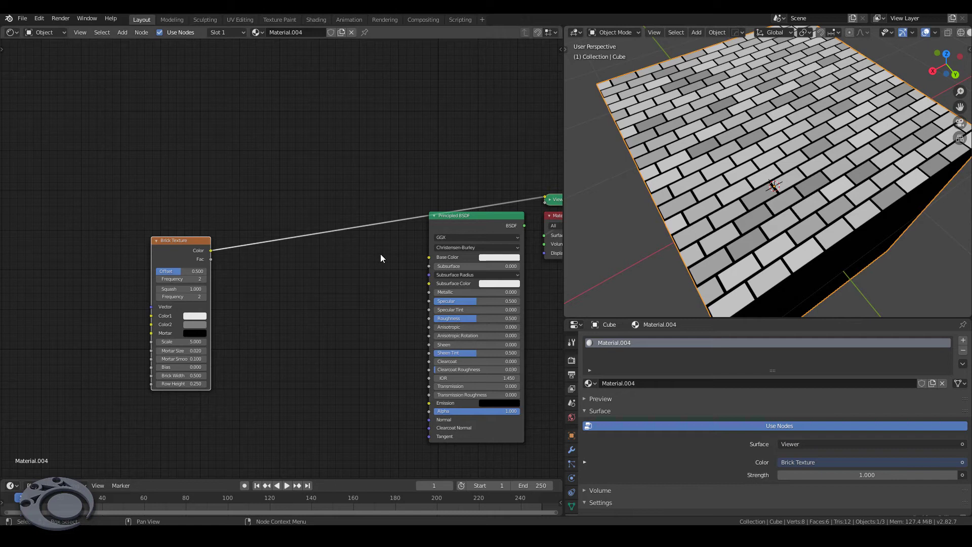
pyautogui.press('shift+a')
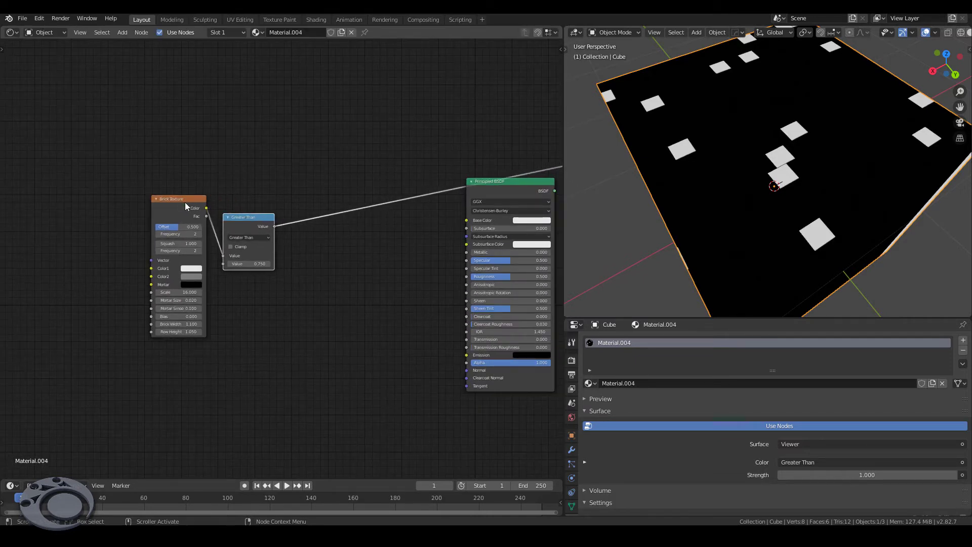
# Duplicate the Brick Texture and Greater Than pair at threshold 0.770 and preview the thinner squares
pyautogui.click(173, 219)
pyautogui.press('shift+d')
pyautogui.moveTo(240, 314); pyautogui.dragTo(245, 259)
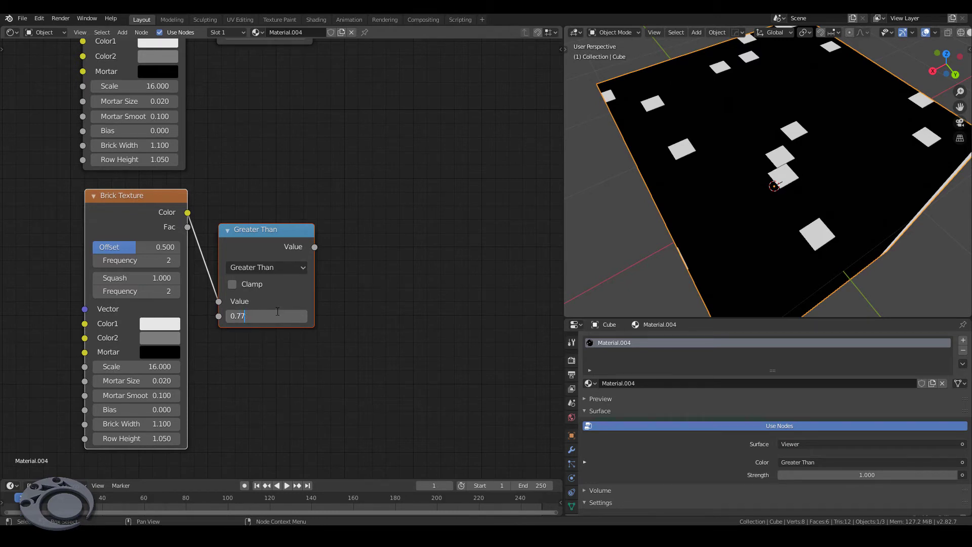
pyautogui.click(136, 214)
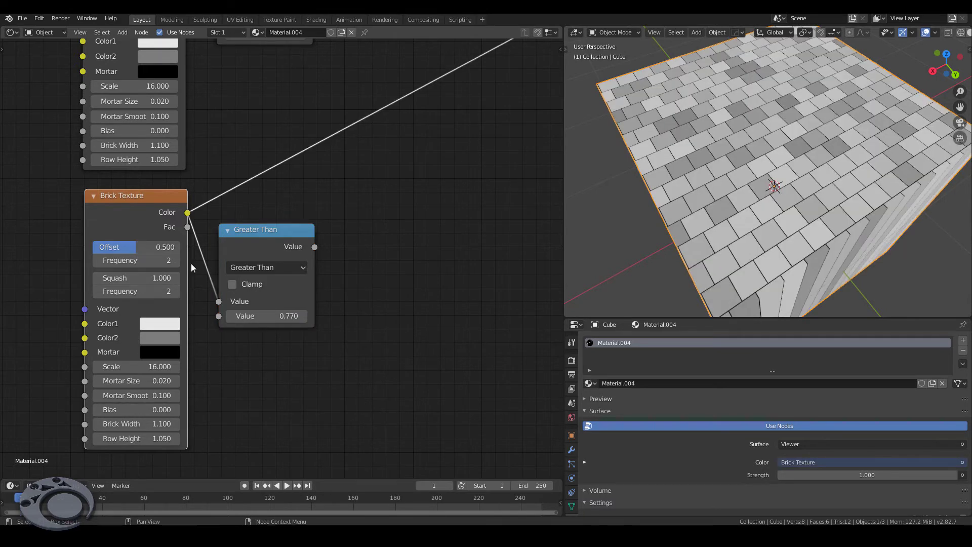
pyautogui.click(253, 240)
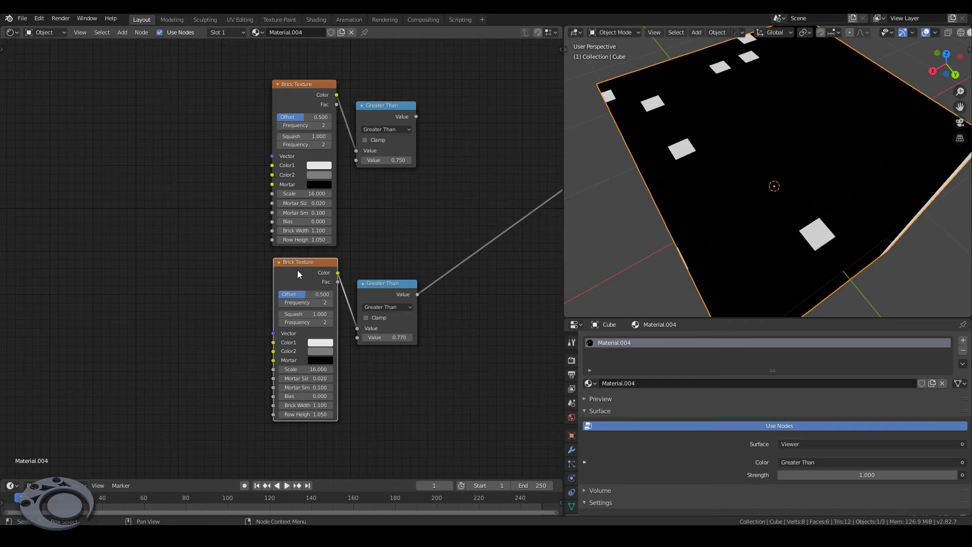
# Feed Mapping into the second Brick Texture and combine both results through a third clamped Greater Than node
pyautogui.press('ctrl+t')
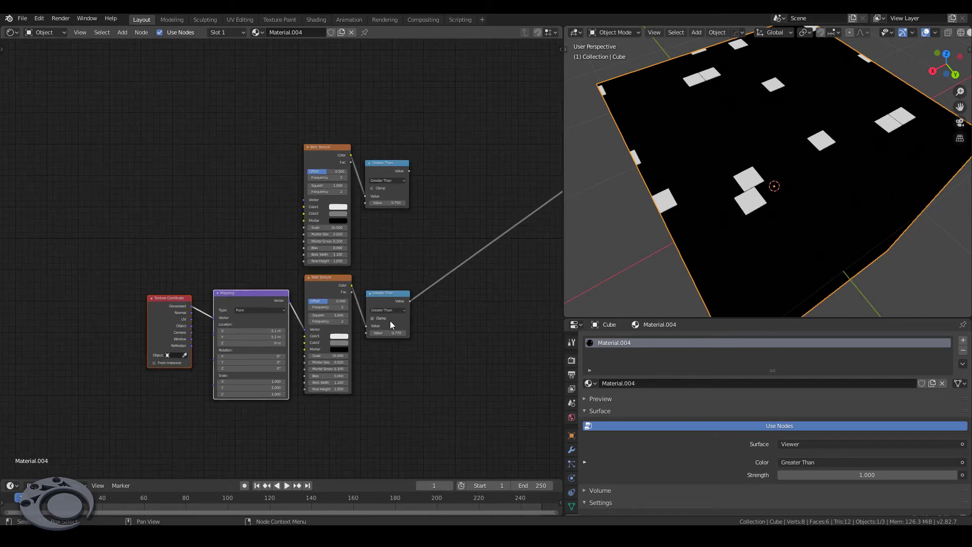
pyautogui.press('shift+d')
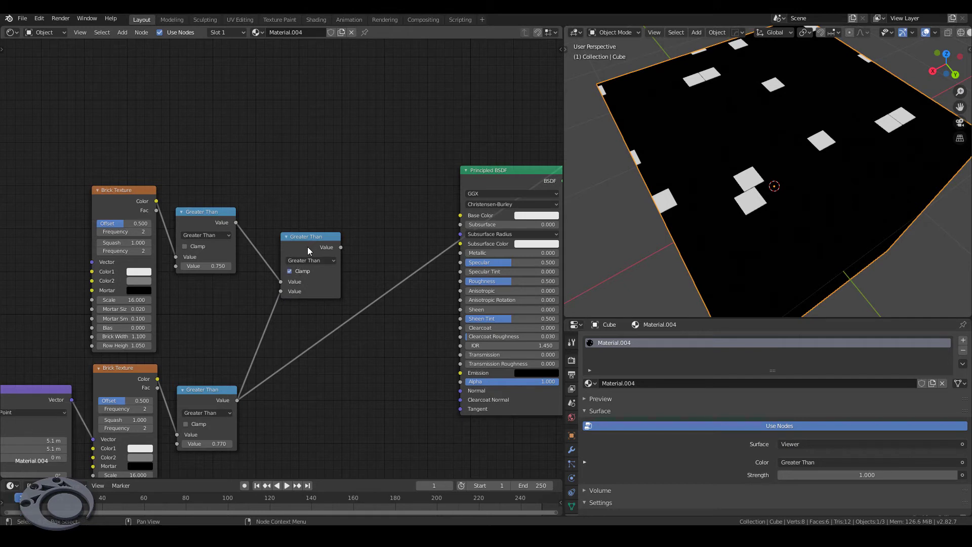
pyautogui.click(310, 250)
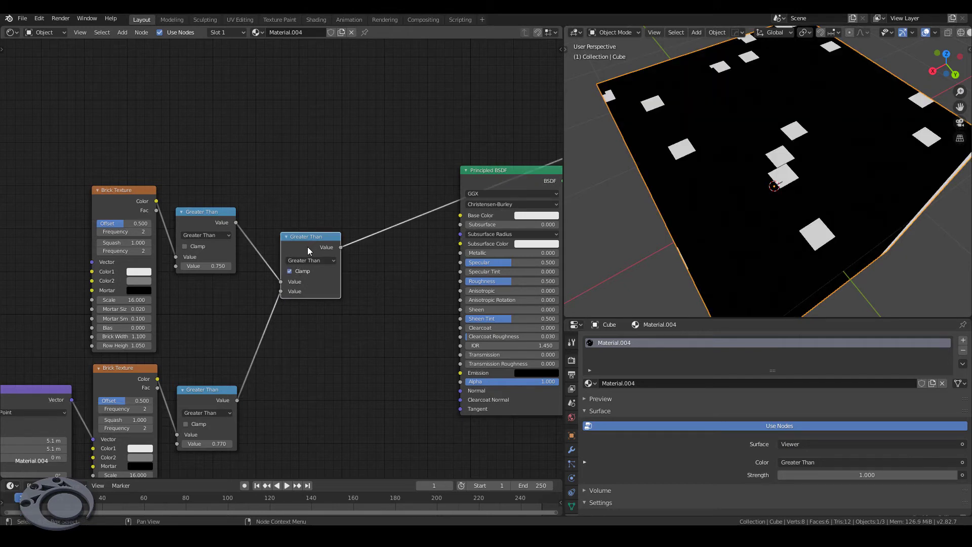